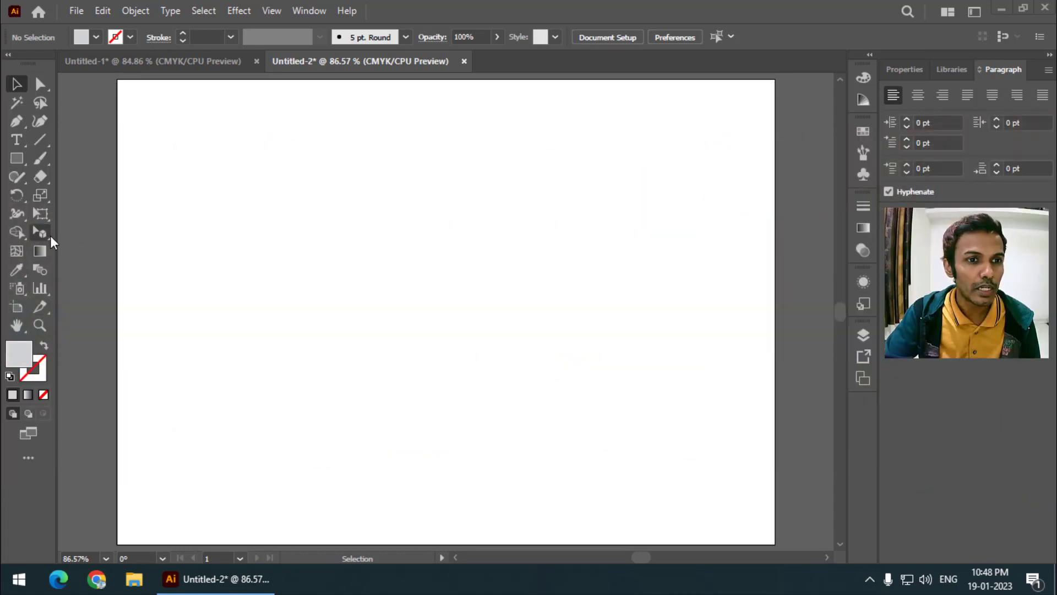
- Show a two-point perspective grid on the artboard and return to adjusting the grid itself
click(102, 238)
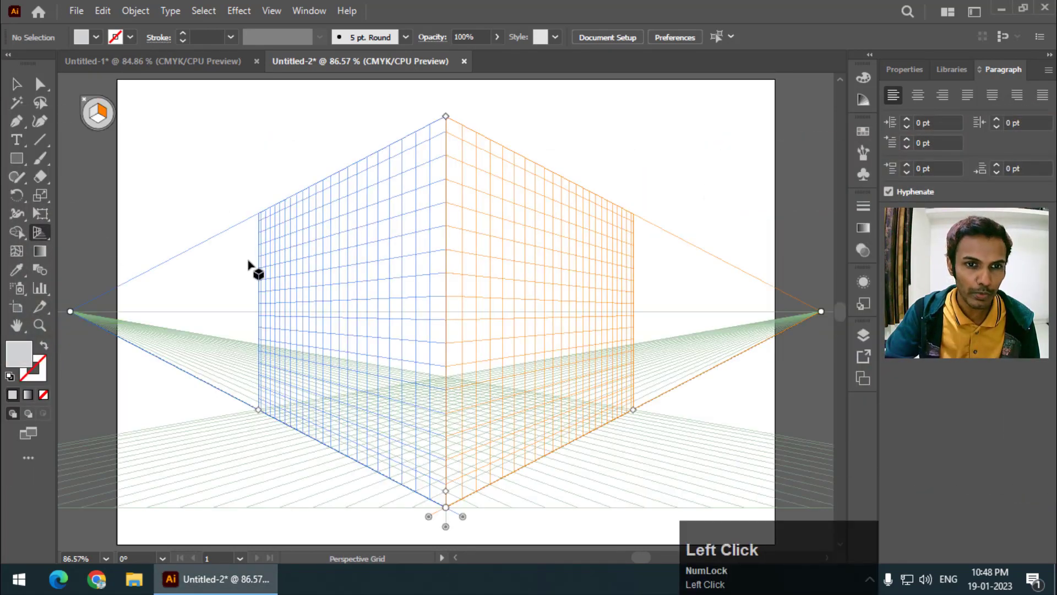
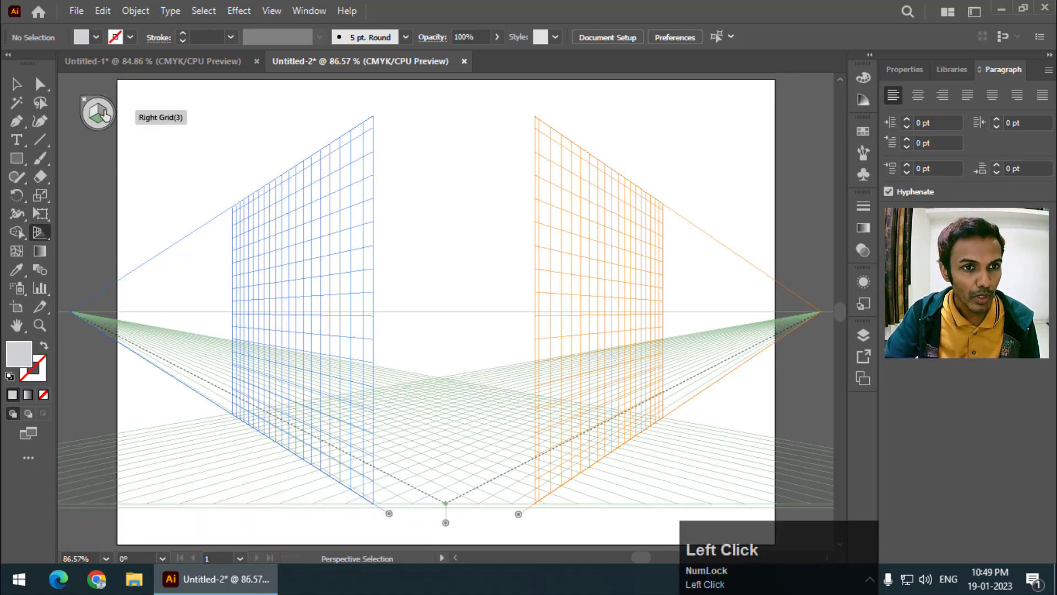
click(94, 118)
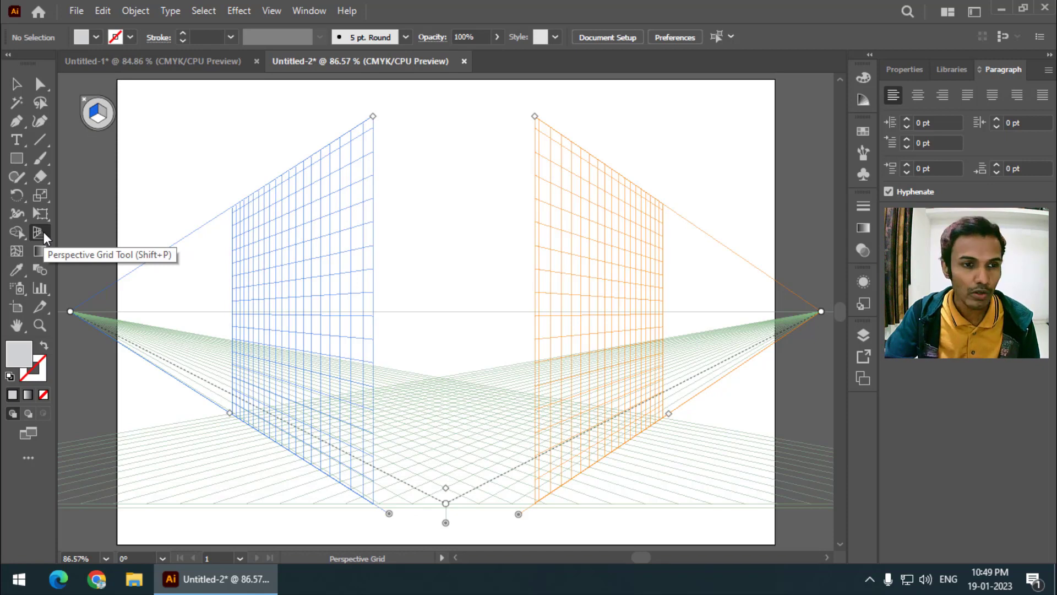
- Confirm Perspective Grid Options with the active plane widget kept at top-left
click(48, 235)
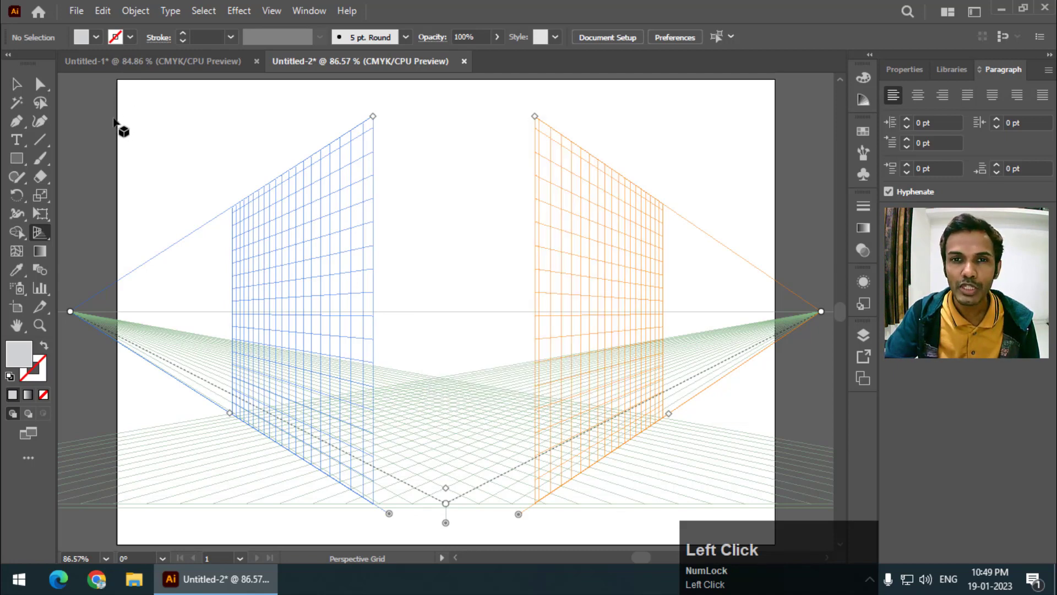
click(44, 235)
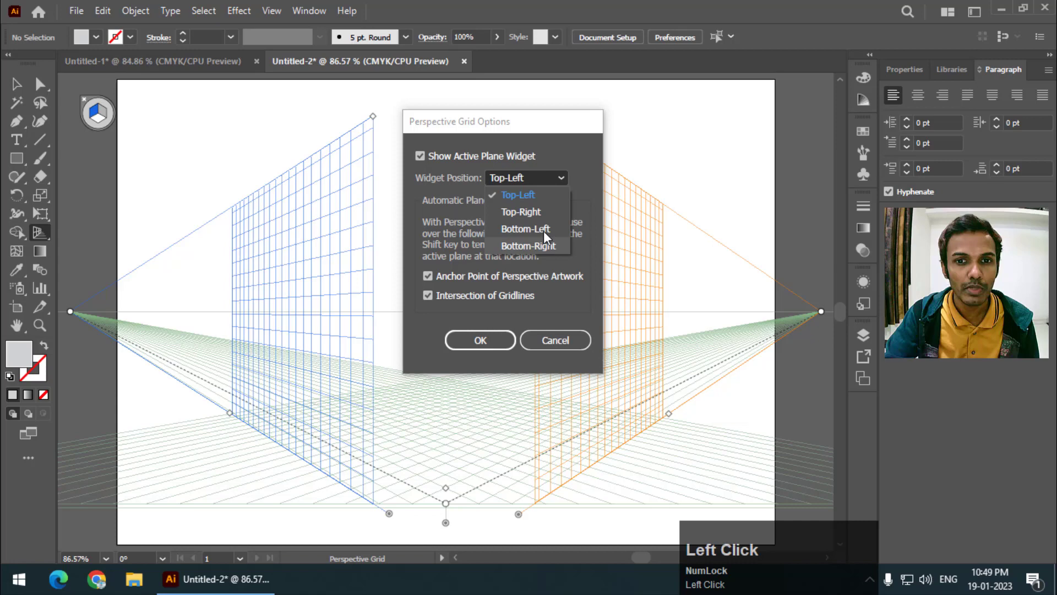
click(554, 219)
click(512, 138)
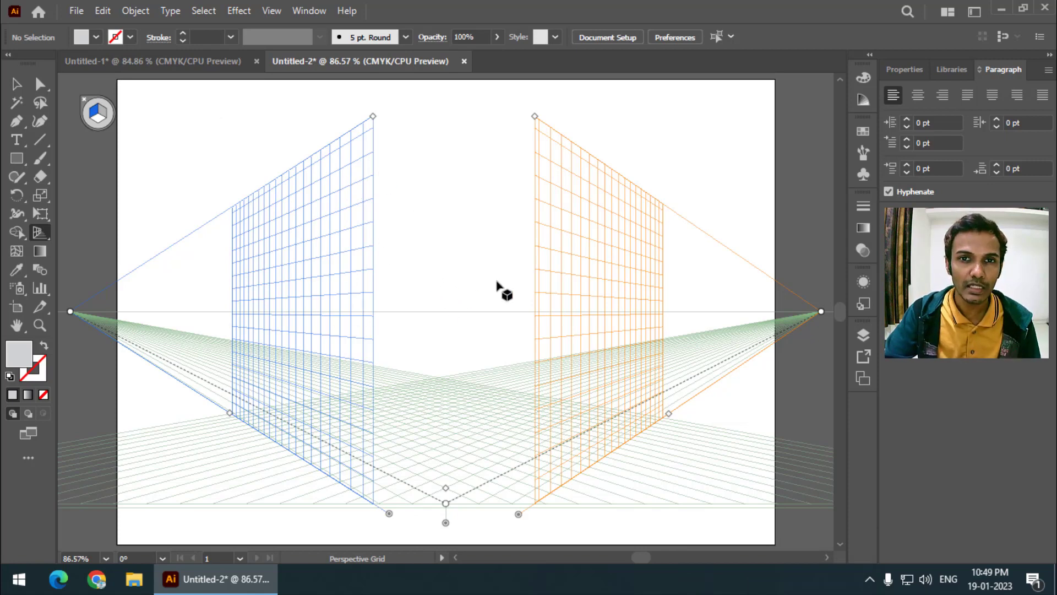
- Try the One Point and Three Point grid presets after resetting to the normal two-point view
double_click(280, 18)
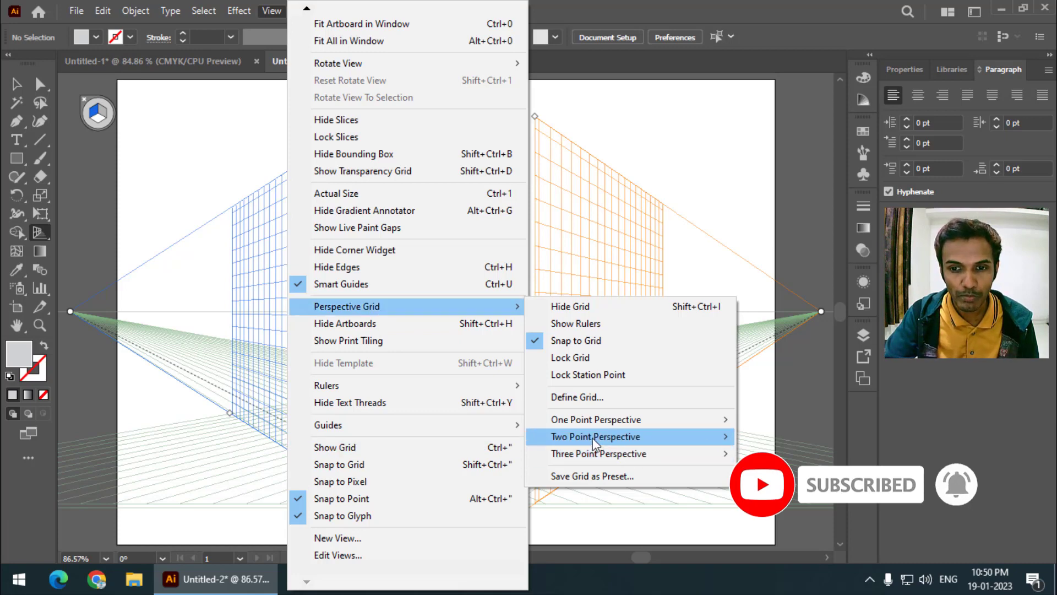
click(760, 440)
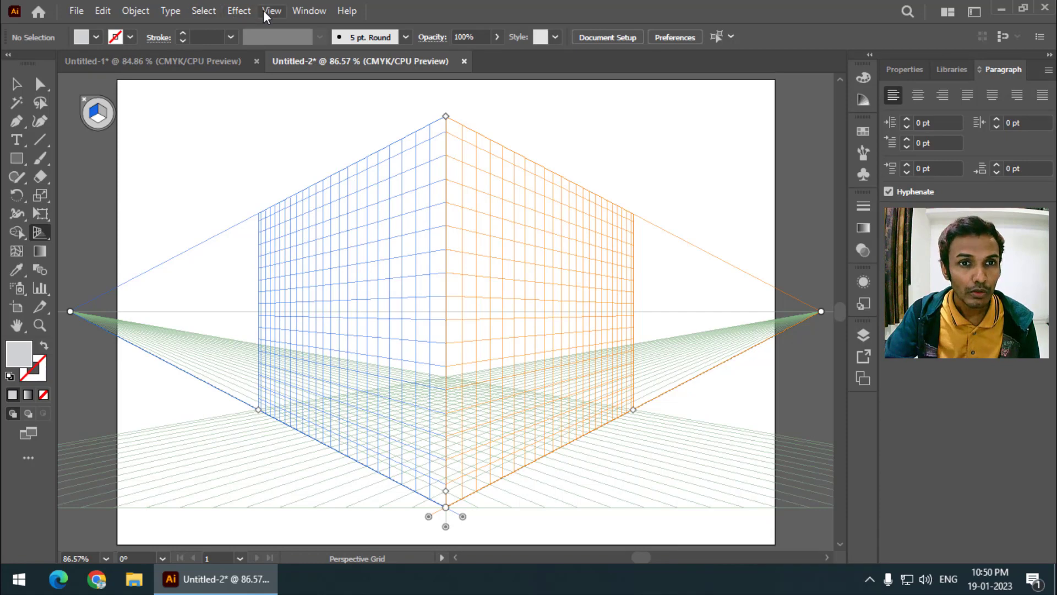
click(279, 14)
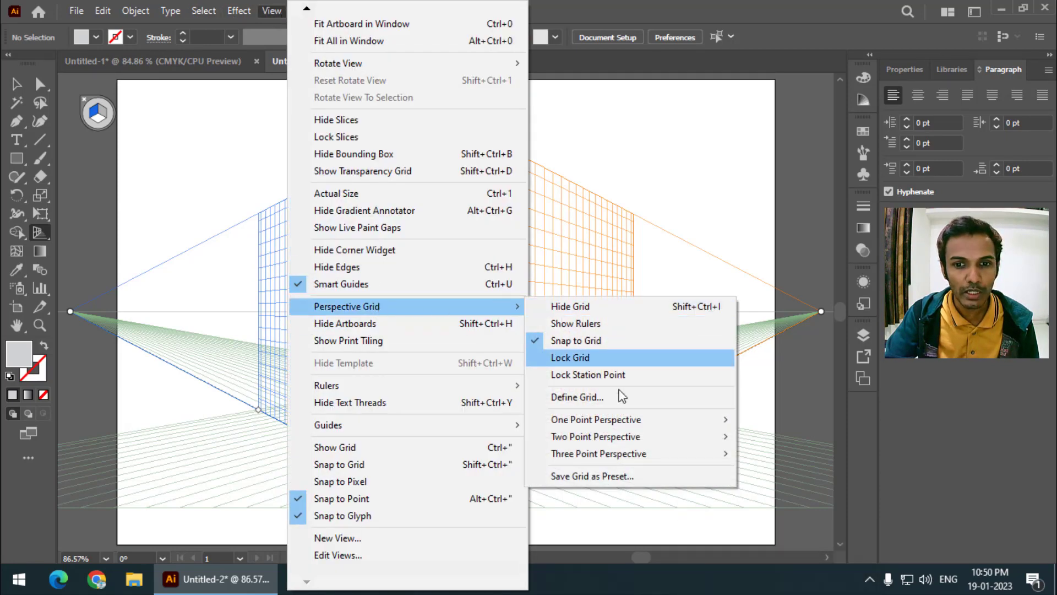
click(784, 422)
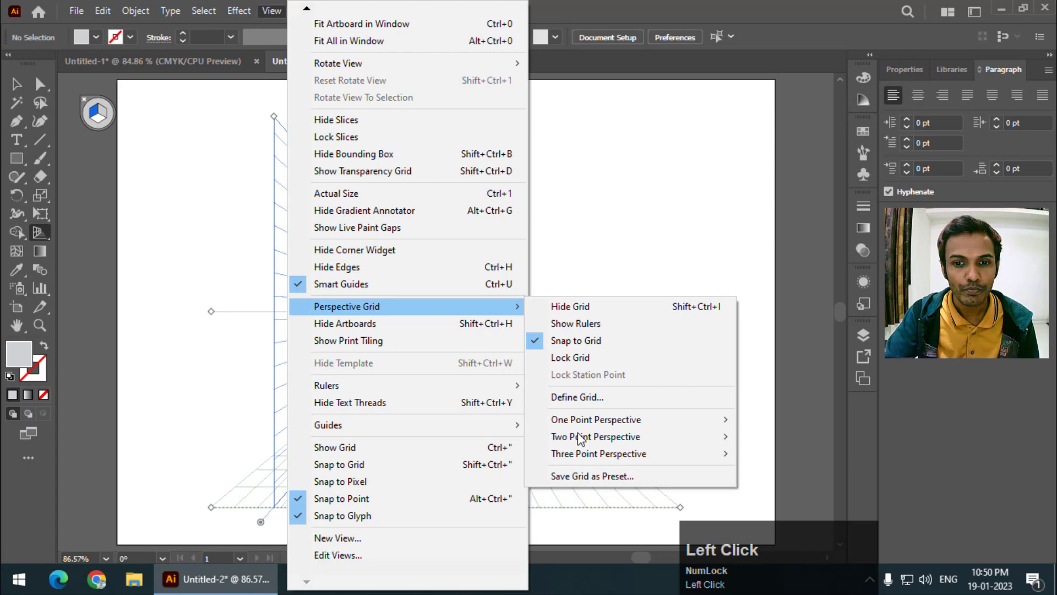
click(773, 458)
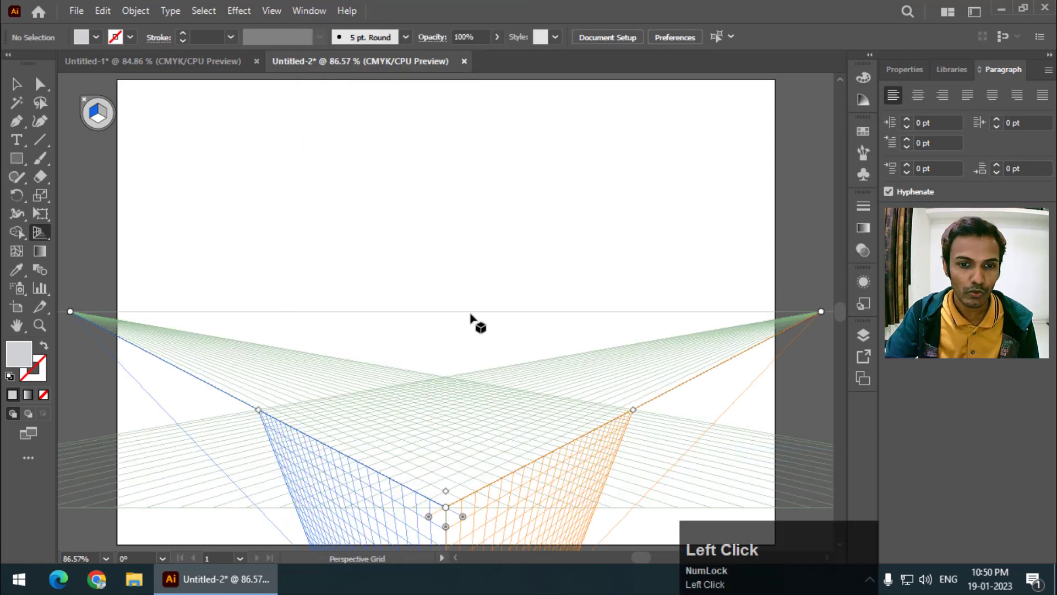
scroll(down, 3)
scroll(up, 3)
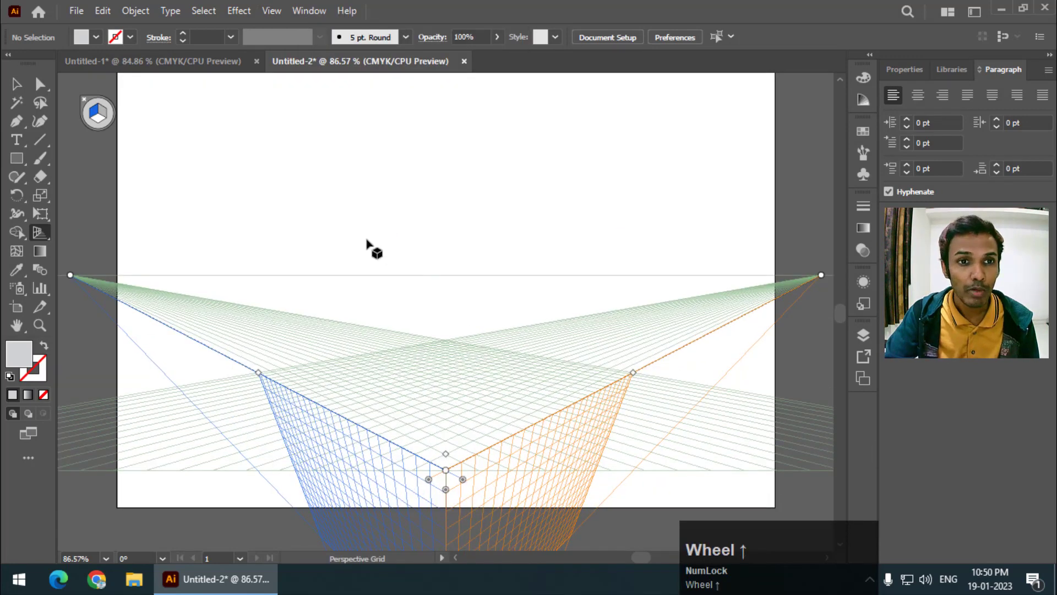
scroll(down, 3)
click(244, 16)
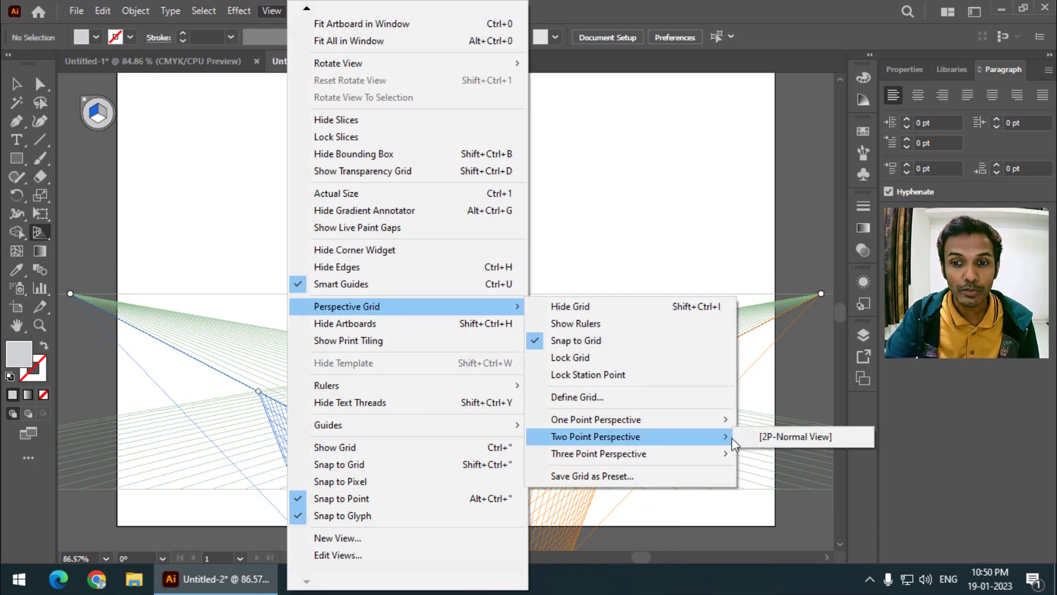
- Restore the 2P-Normal View grid and draw a blue rectangle covering the left plane
click(796, 448)
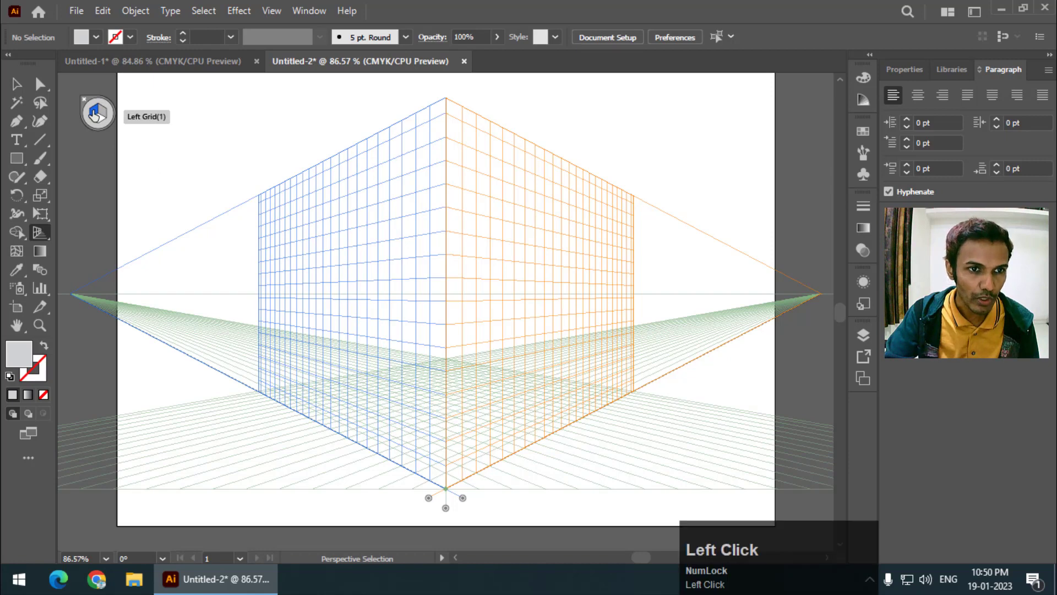
click(102, 115)
click(27, 163)
right_click(27, 168)
drag(64, 169, 862, 139)
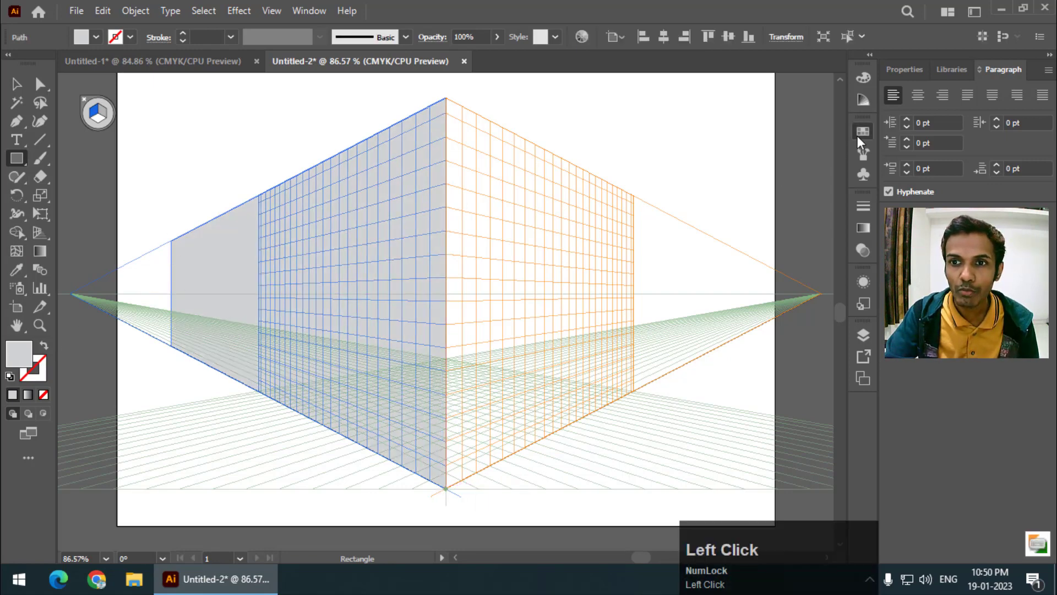
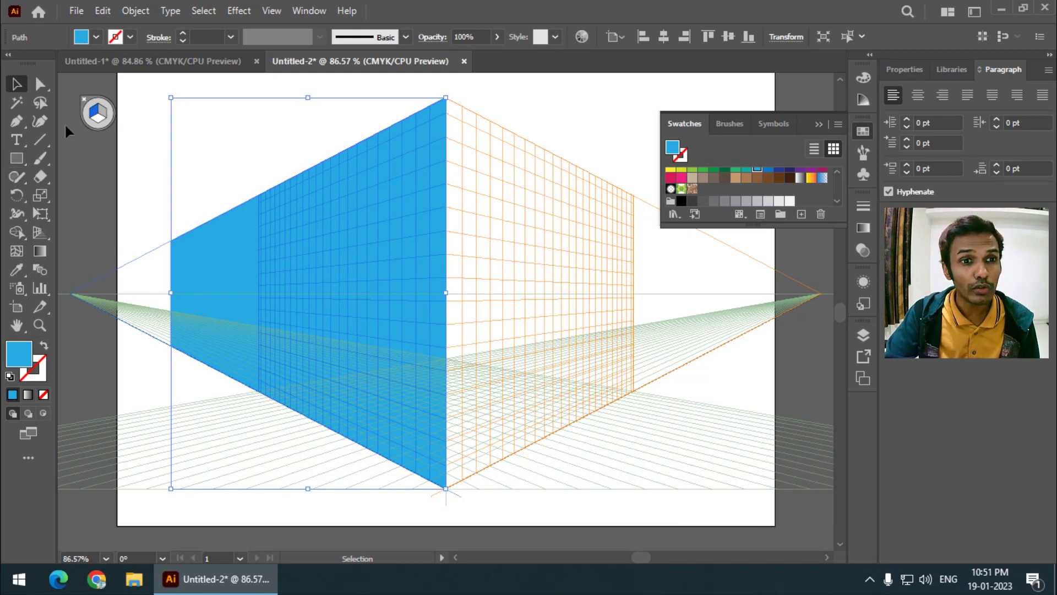
- Draw a red rectangle on the right plane, then delete both rectangles to empty the grid
click(48, 239)
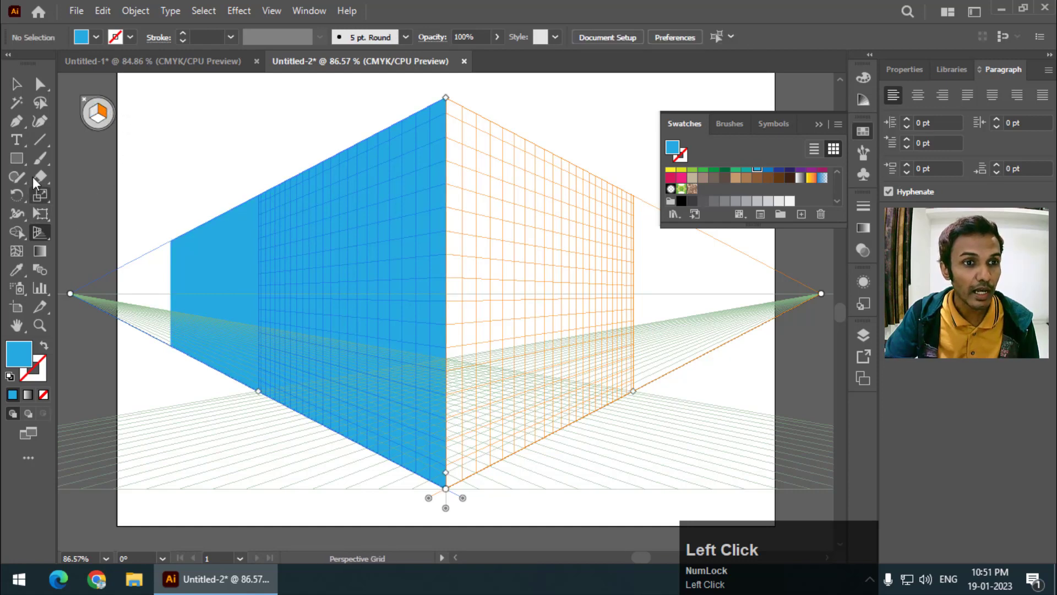
drag(26, 170, 24, 86)
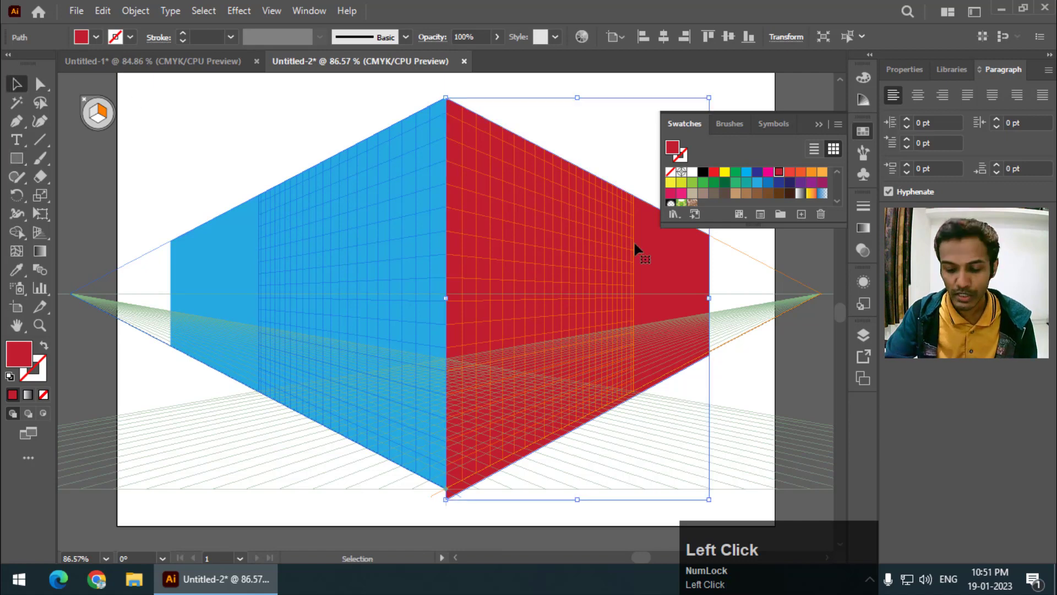
key(Delete)
click(443, 276)
key(Delete)
click(18, 165)
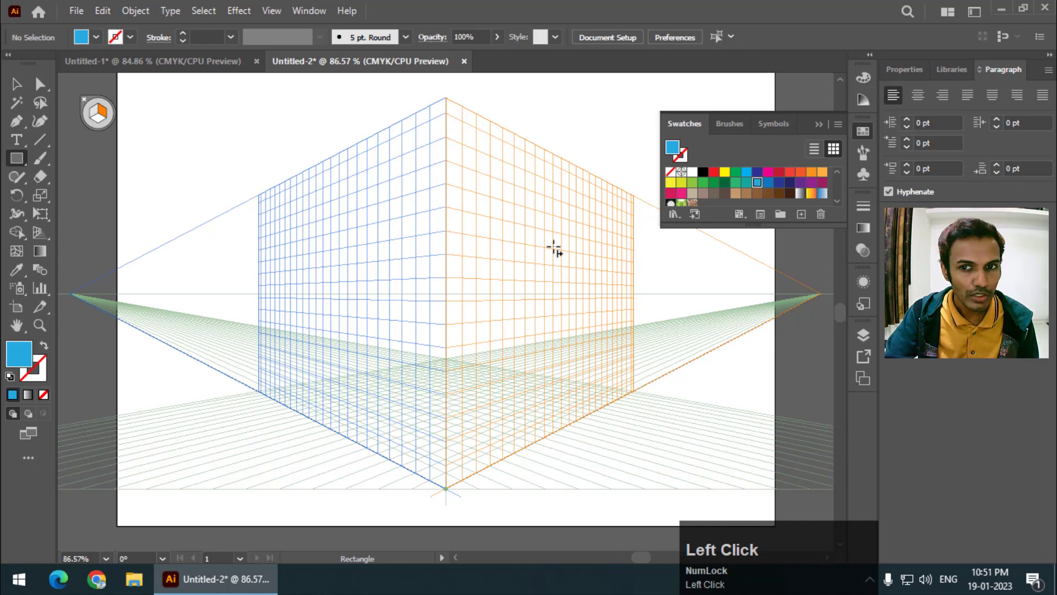
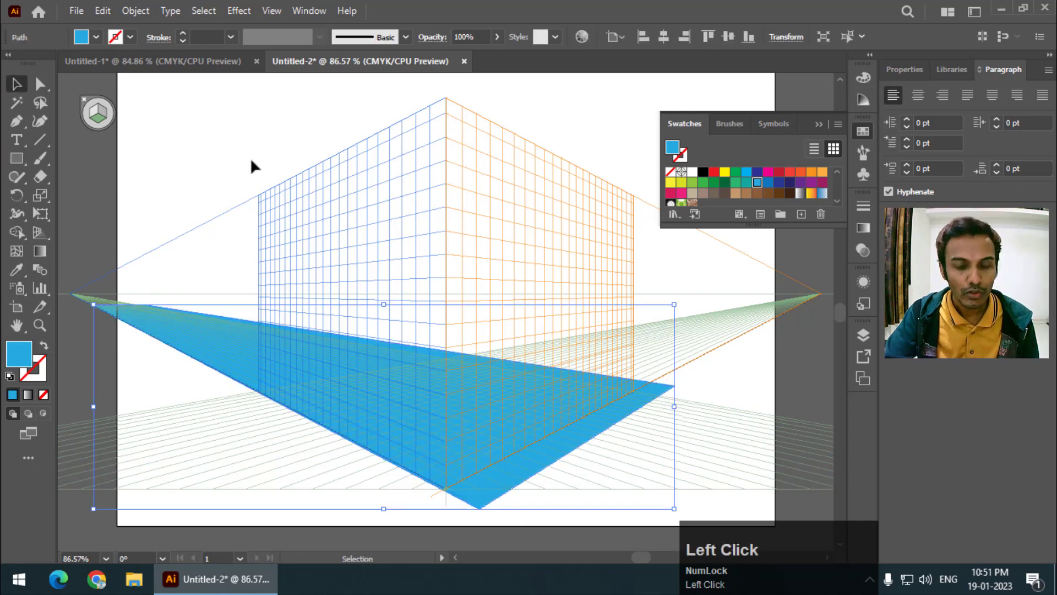
key(Delete)
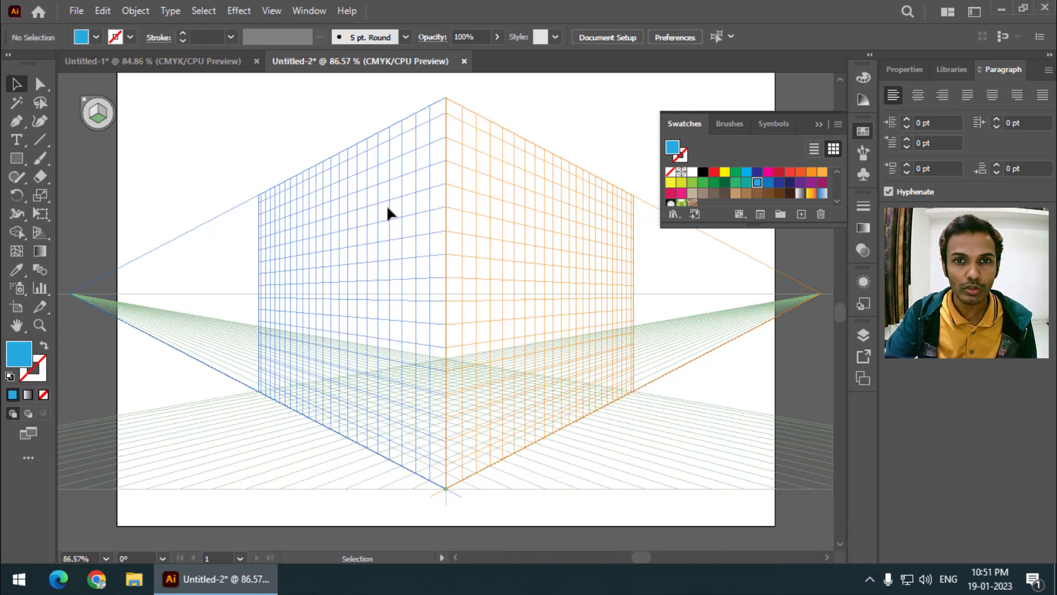
scroll(up, 3)
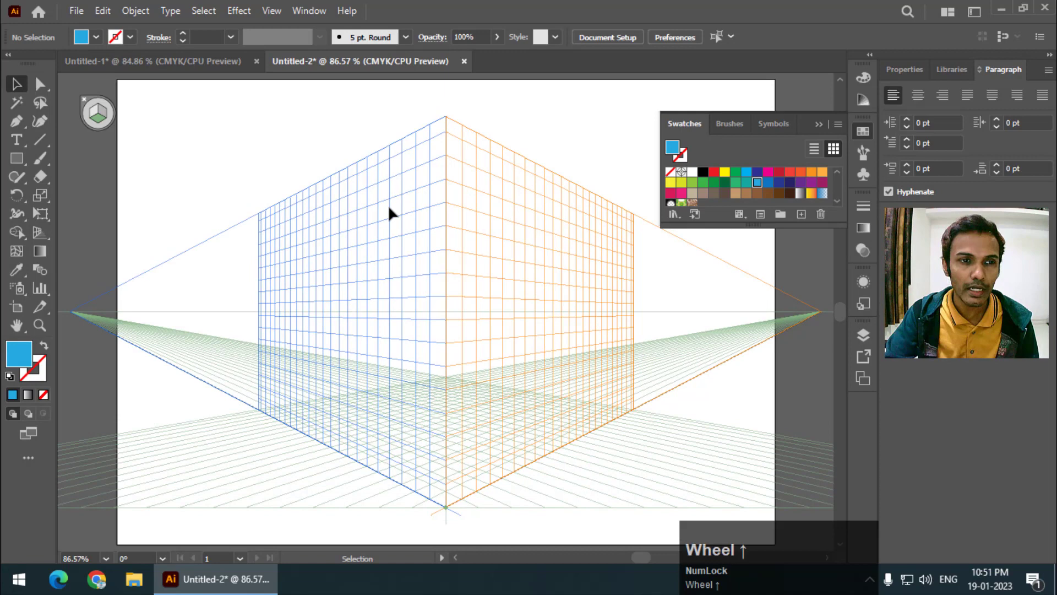
scroll(up, 3)
- Add the word PERSPECTIVE in dark blue Montserrat Black and scale it up to headline size
click(42, 237)
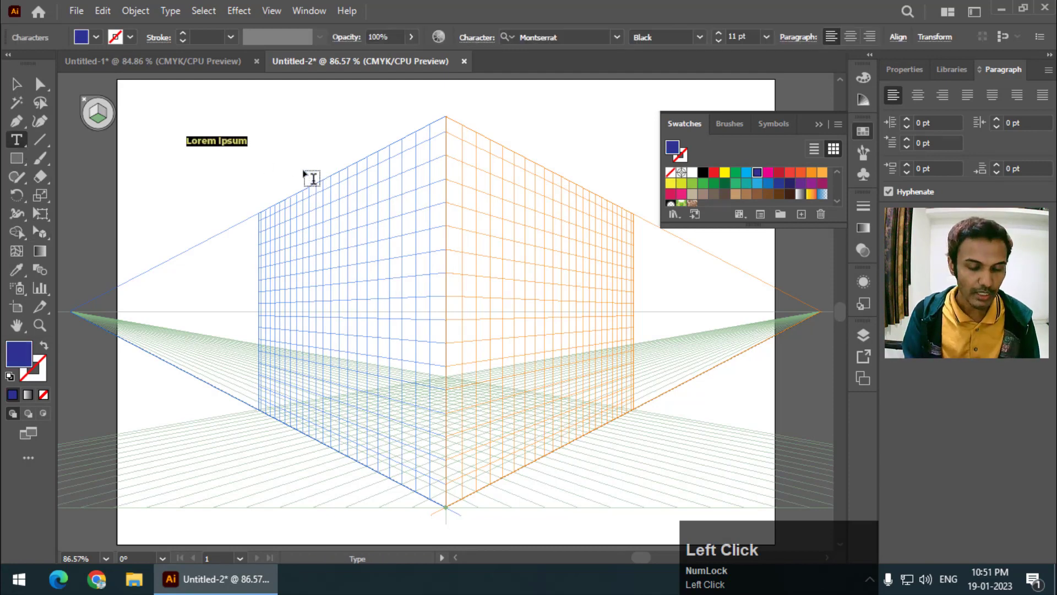
key(shift+p)
key(shift+e)
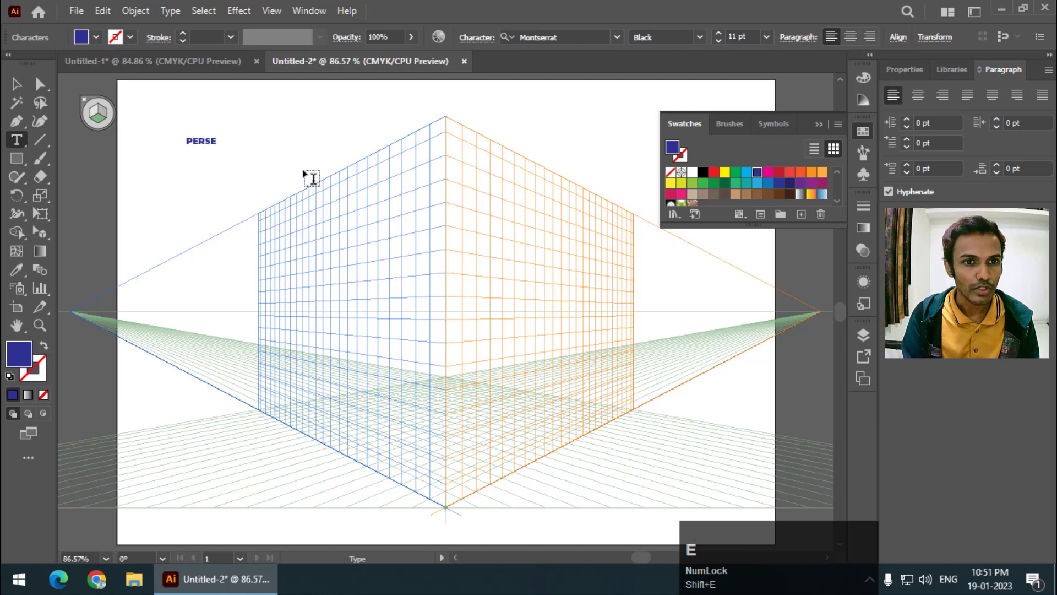
key(BackSpace)
key(p)
key(shift+e)
key(BackSpace)
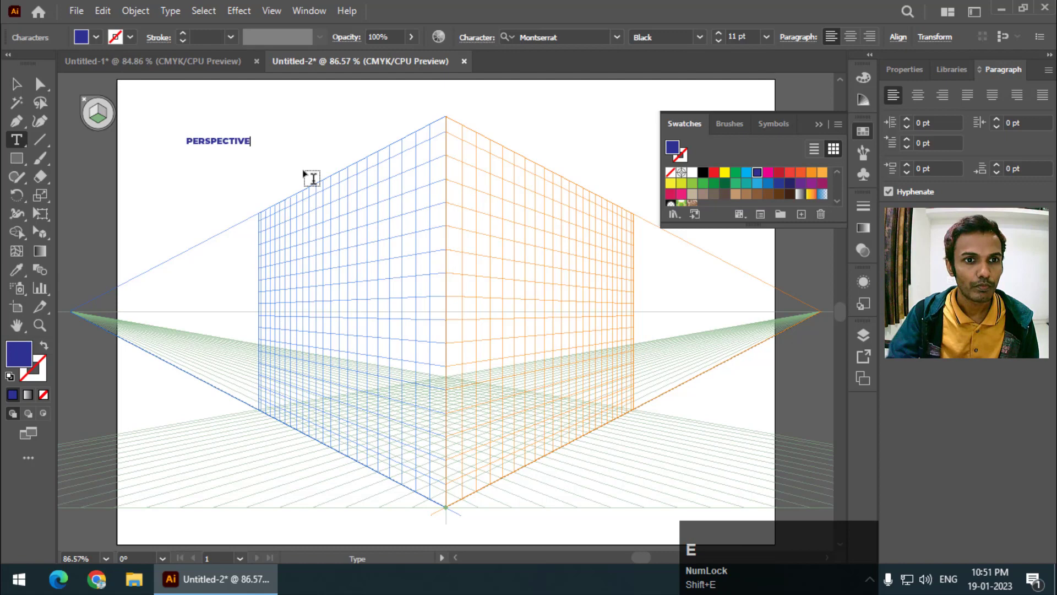
drag(19, 85, 41, 231)
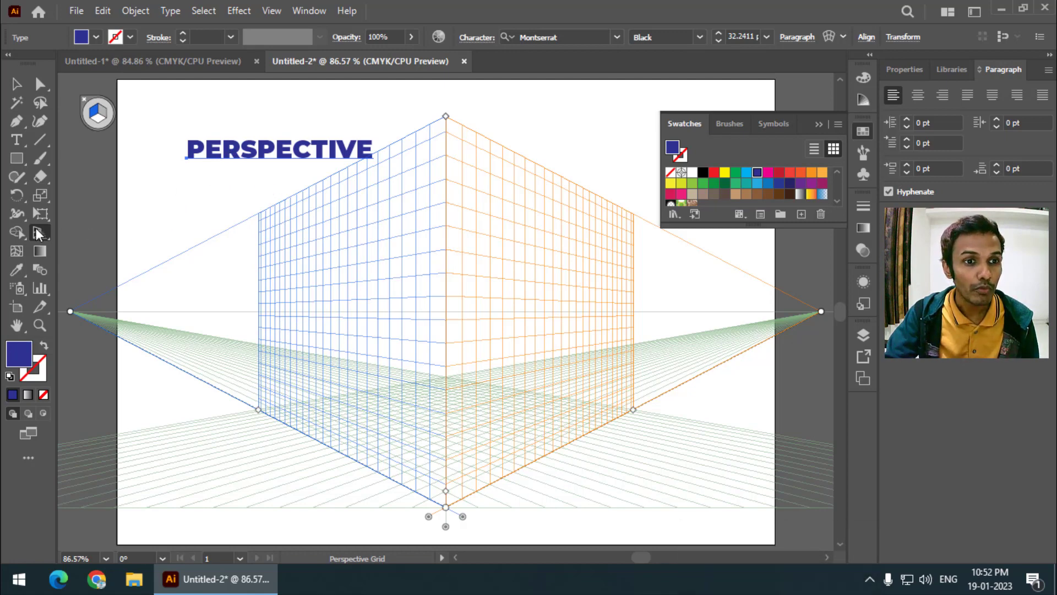
- Move PERSPECTIVE onto the left plane and stretch it to fill the plane, then deselect it
right_click(41, 231)
drag(103, 256, 337, 319)
drag(336, 320, 275, 330)
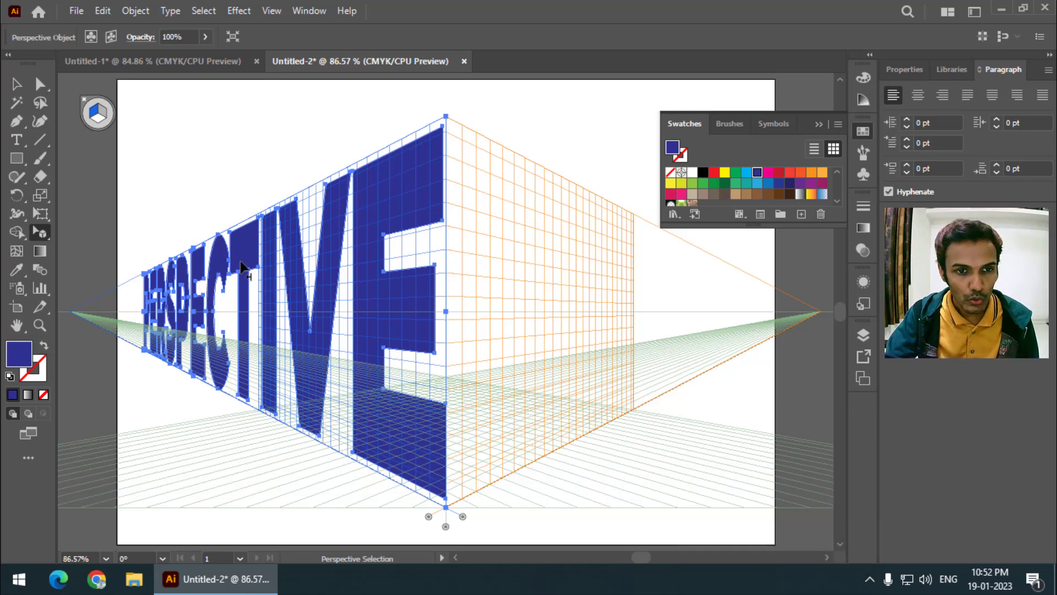
click(226, 190)
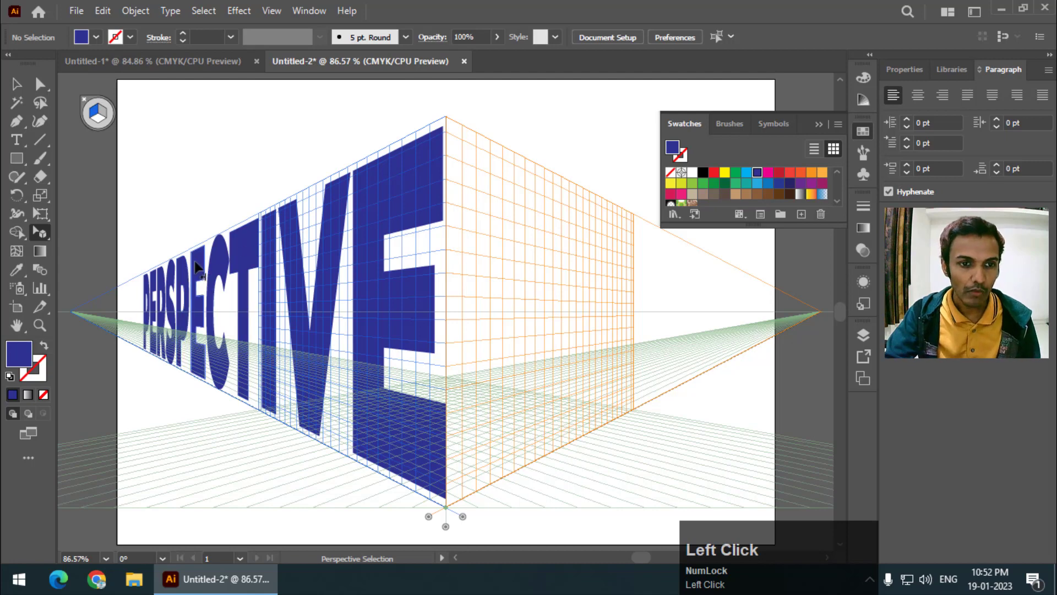
- Hide the perspective grid, leaving PERSPECTIVE lying on the left plane
right_click(45, 236)
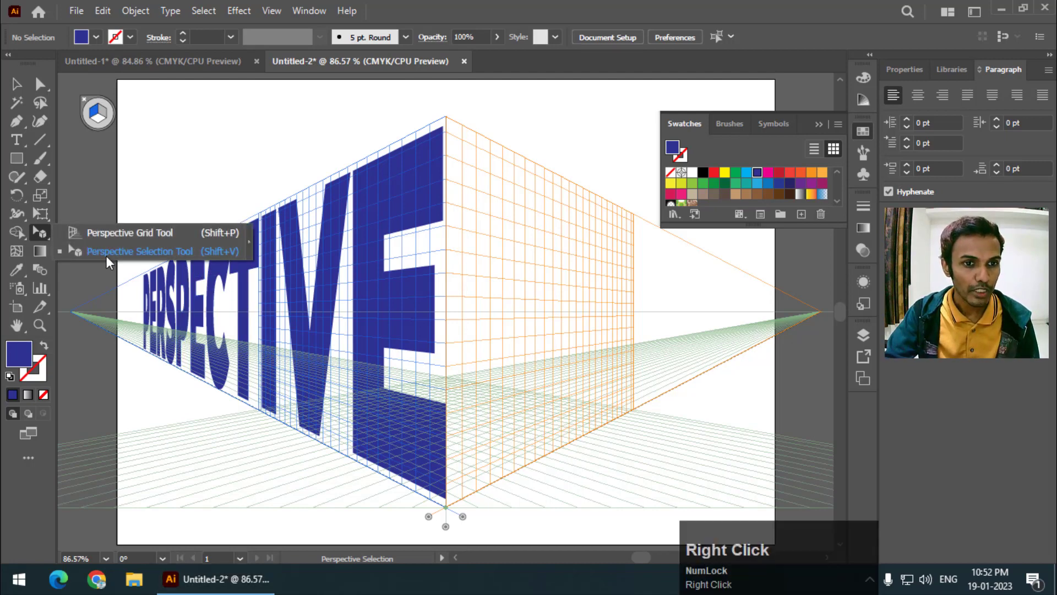
drag(115, 260, 433, 125)
drag(441, 124, 266, 176)
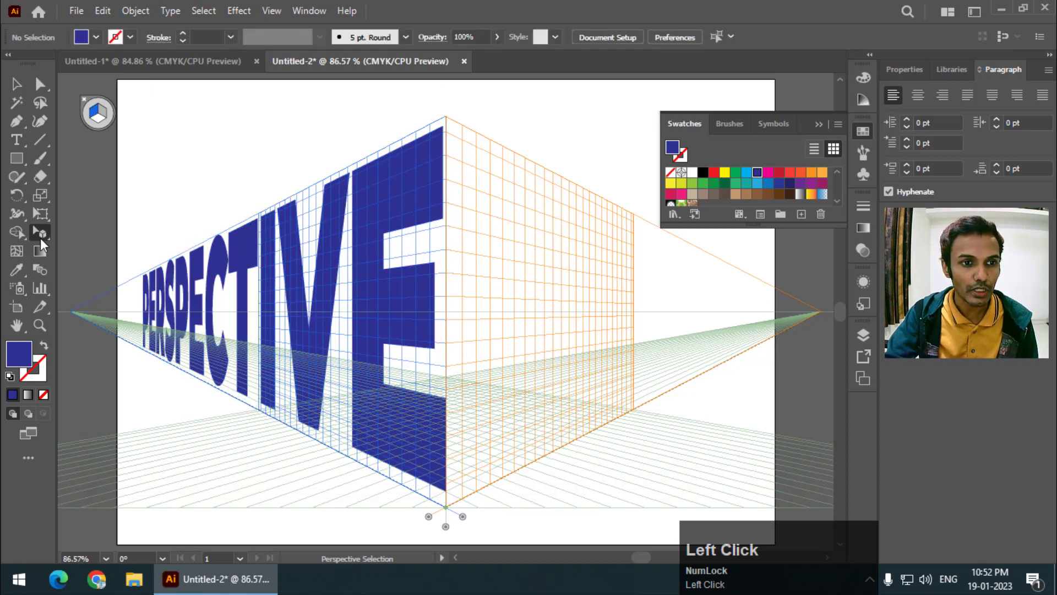
right_click(46, 239)
click(108, 257)
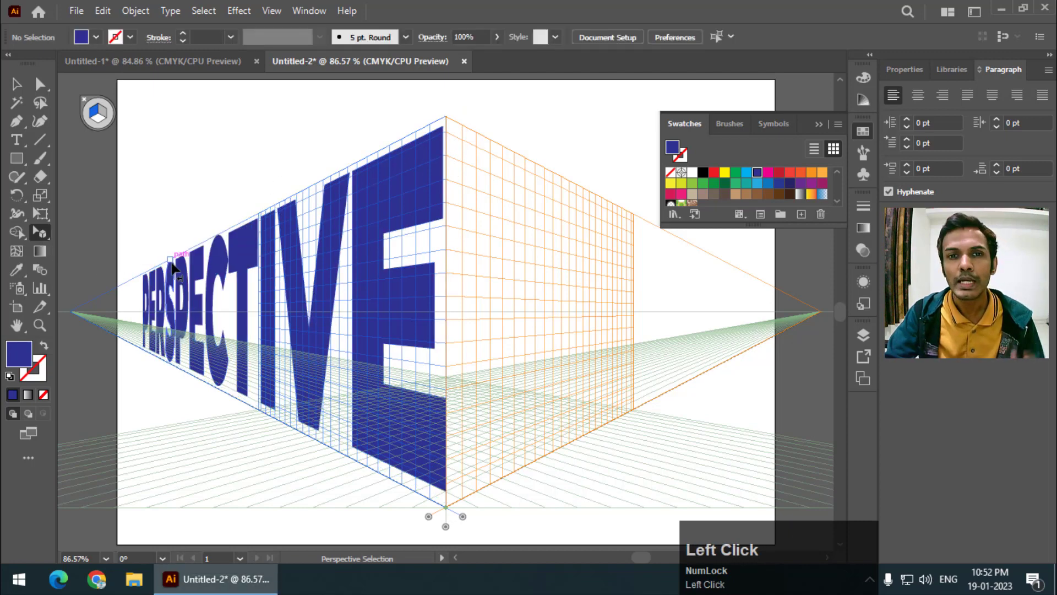
click(178, 269)
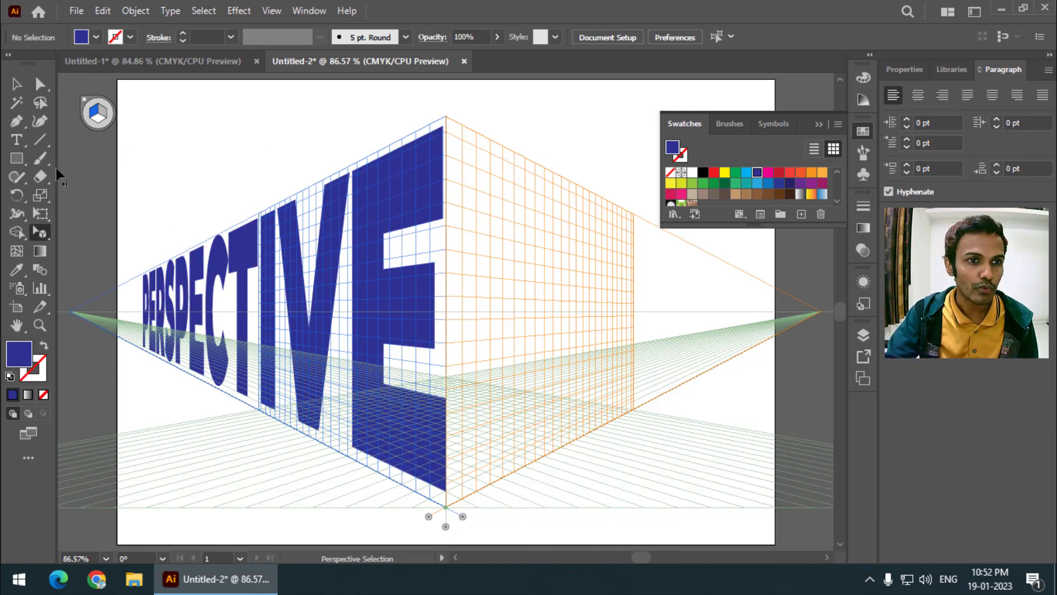
click(83, 16)
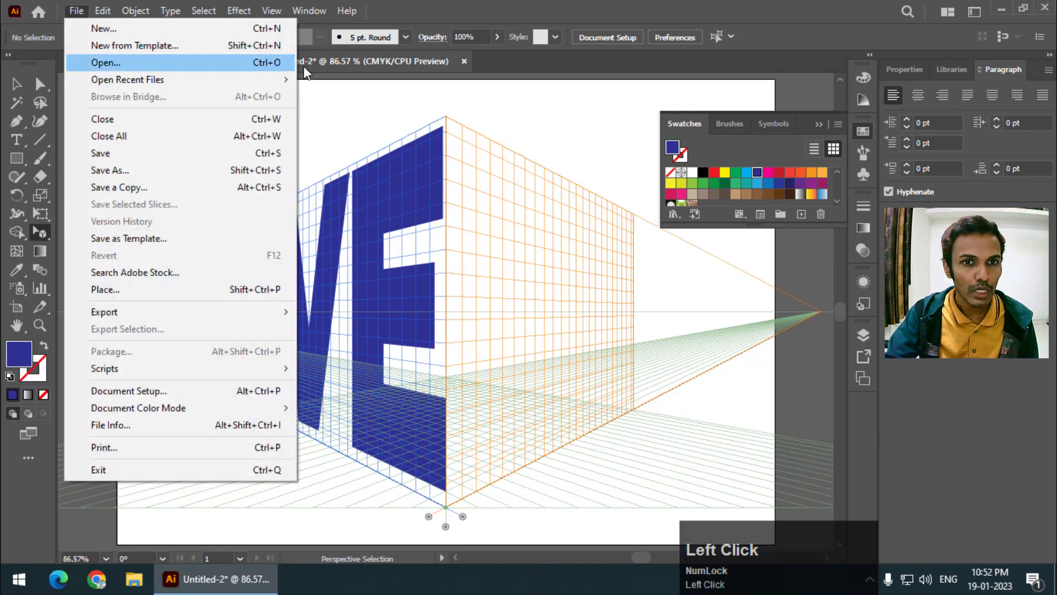